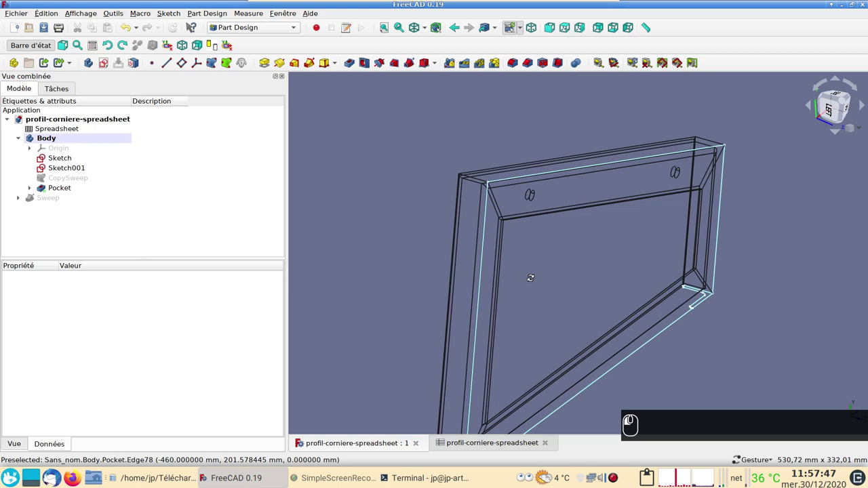
Select two edges at one mitred corner of the angle-bar frame as datum plane references.
scroll(up, 3)
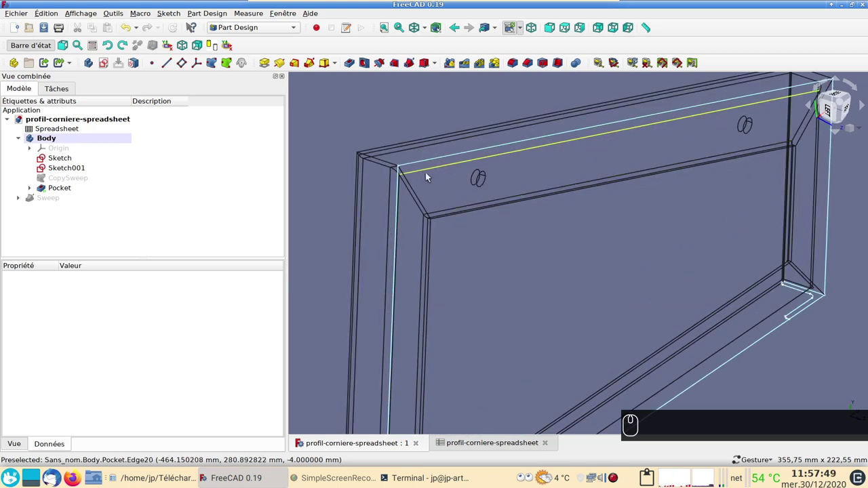
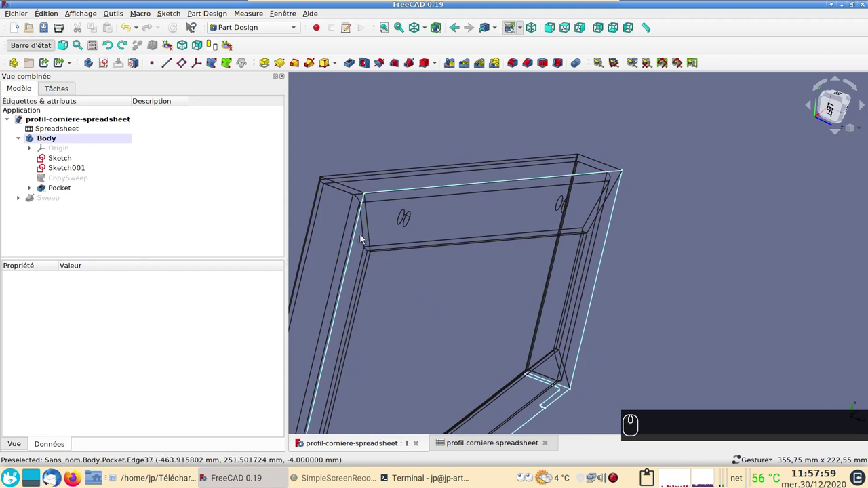
click(365, 233)
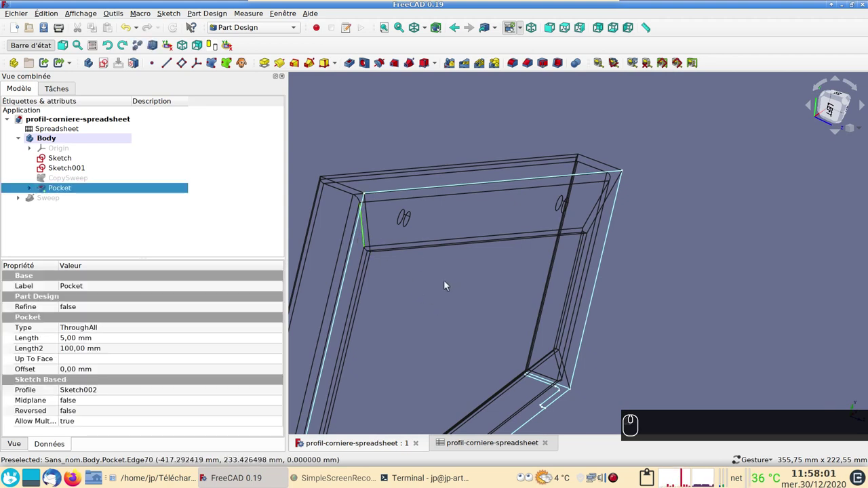
drag(439, 283, 370, 234)
drag(370, 233, 343, 185)
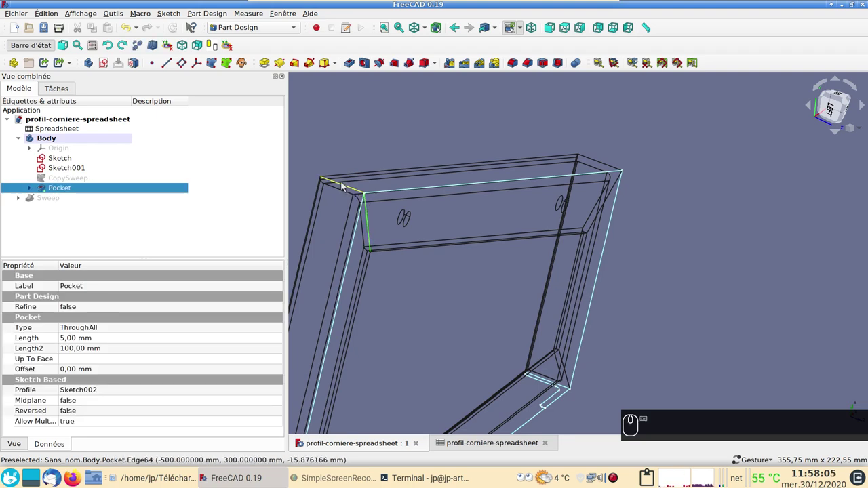
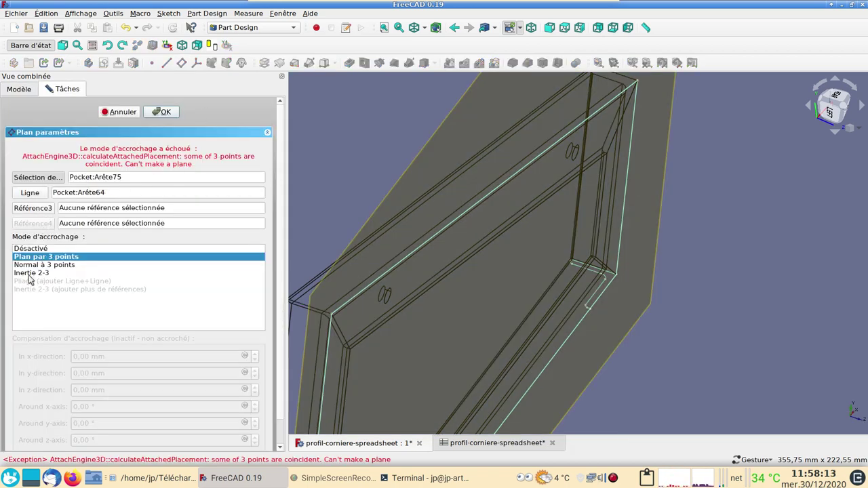
Attach the first datum plane with mode Inertie 2-3 and confirm it as DatumPlane.
click(28, 279)
click(113, 217)
click(159, 119)
scroll(down, 3)
Create DatumPlane001 on an edge pair at the next corner of the frame.
drag(626, 308, 523, 280)
scroll(up, 3)
scroll(up, 3)
drag(643, 300, 759, 324)
click(762, 329)
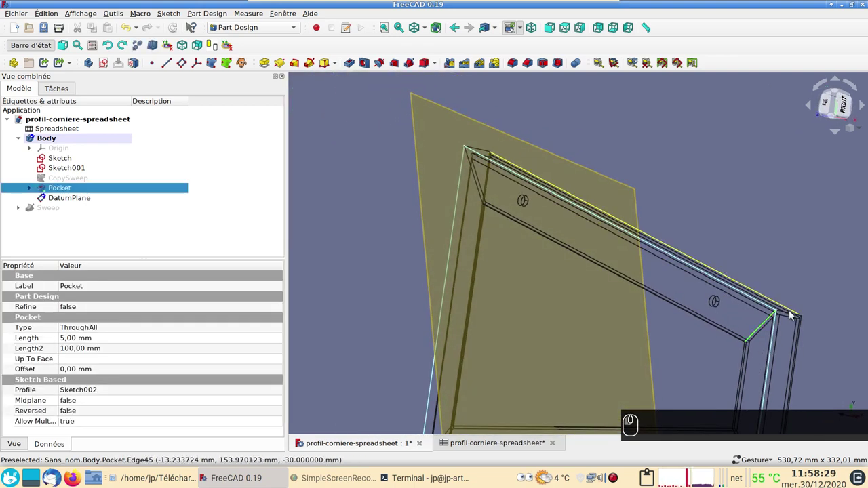
drag(789, 316, 149, 93)
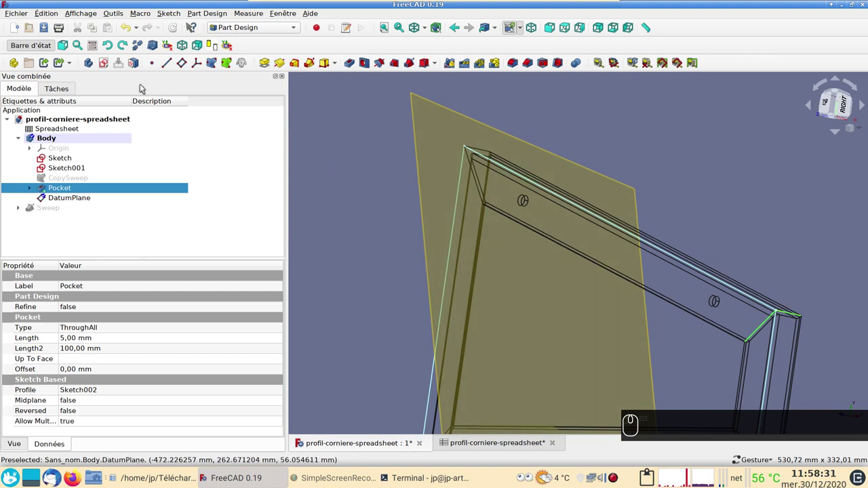
drag(181, 66, 48, 261)
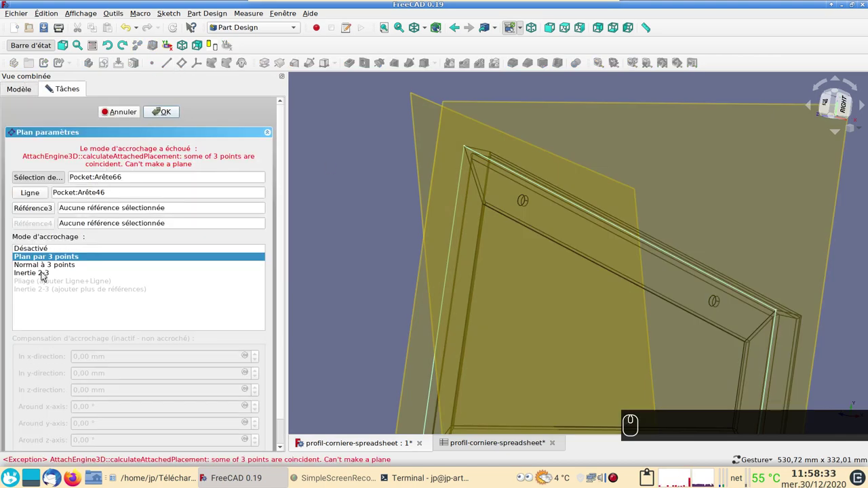
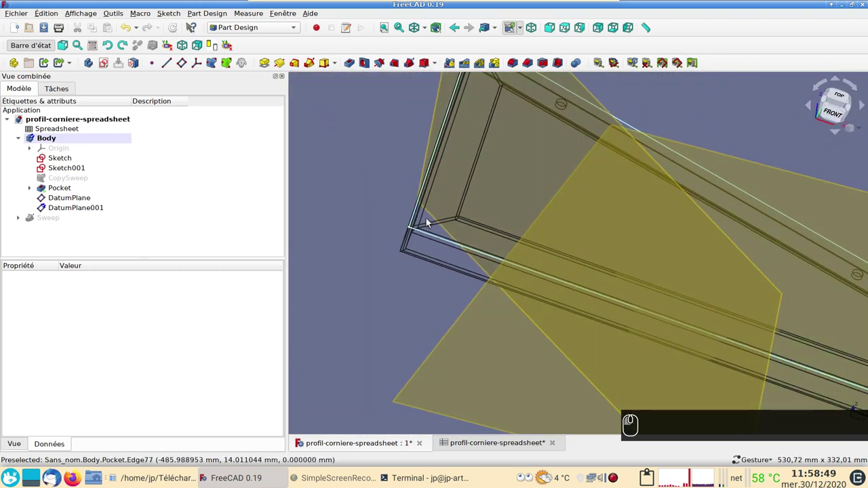
Create DatumPlane002 on an edge pair at a third corner and confirm it.
drag(426, 225, 403, 245)
drag(403, 245, 185, 71)
drag(180, 71, 59, 264)
drag(51, 273, 156, 117)
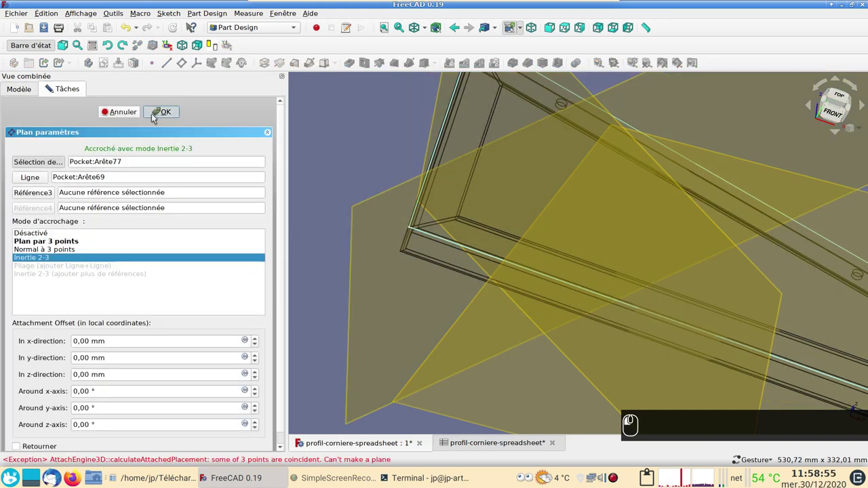
click(407, 227)
scroll(down, 3)
scroll(up, 3)
double_click(741, 344)
drag(501, 219, 515, 260)
scroll(up, 3)
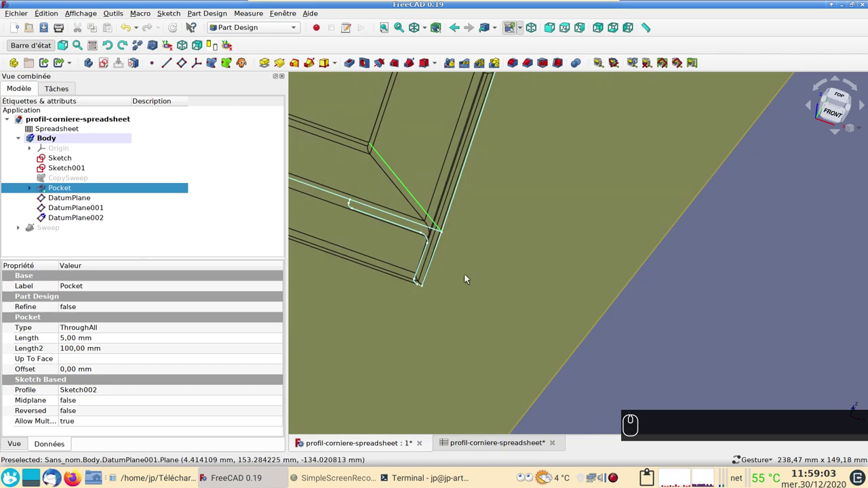
Create DatumPlane003 at the remaining corner and select DatumPlane002 as sketch support.
drag(505, 295, 425, 256)
drag(422, 257, 135, 74)
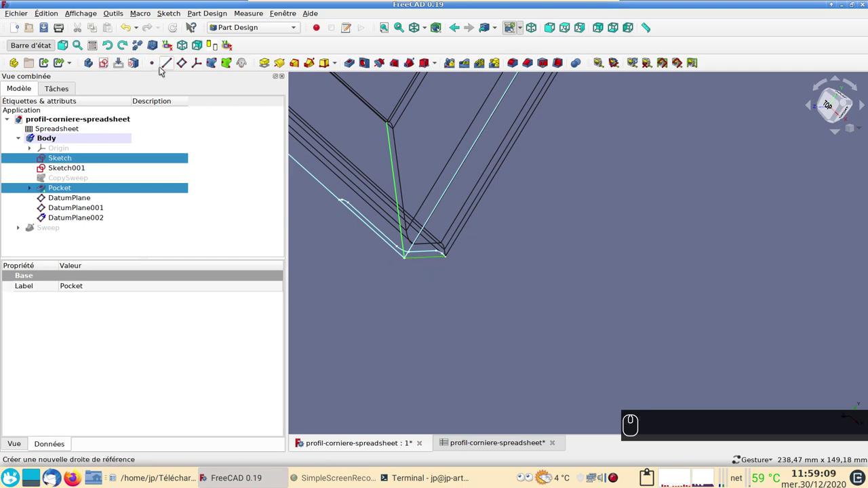
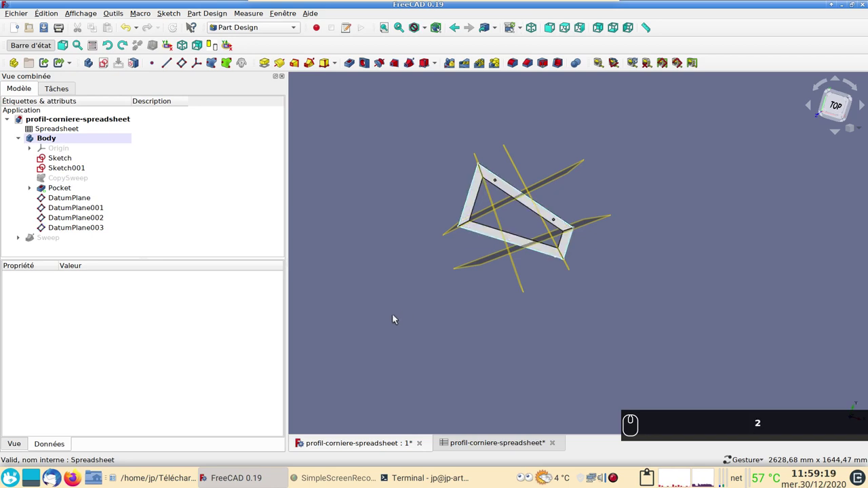
scroll(up, 3)
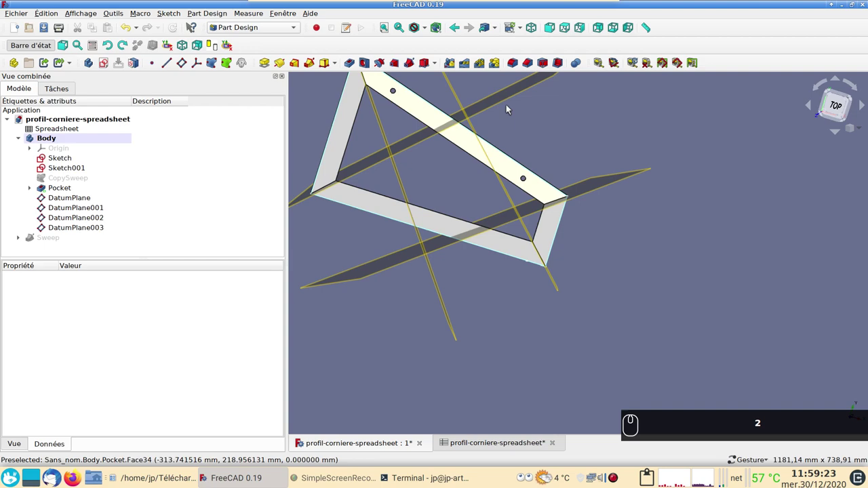
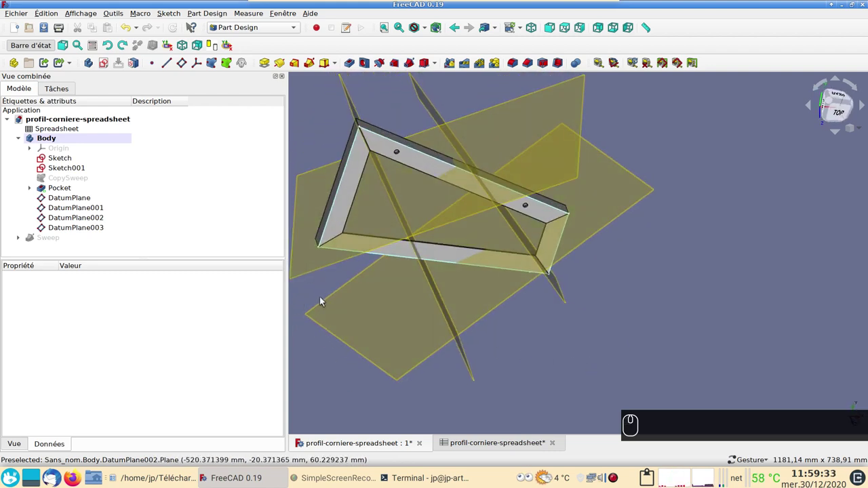
drag(299, 273, 237, 293)
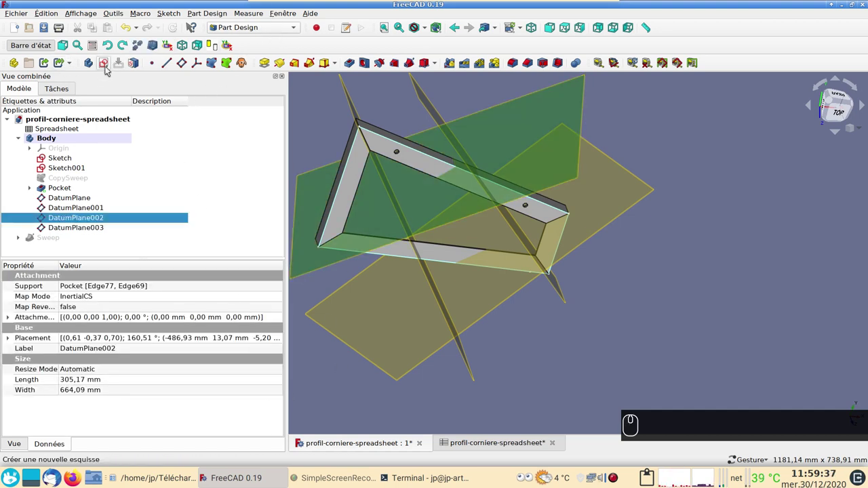
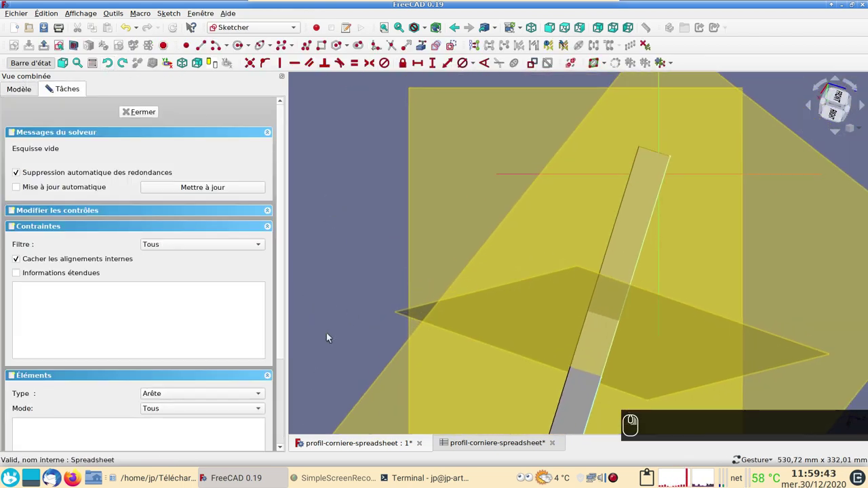
Review the attachments of the datum planes and start Sketch003 on DatumPlane002.
key(2)
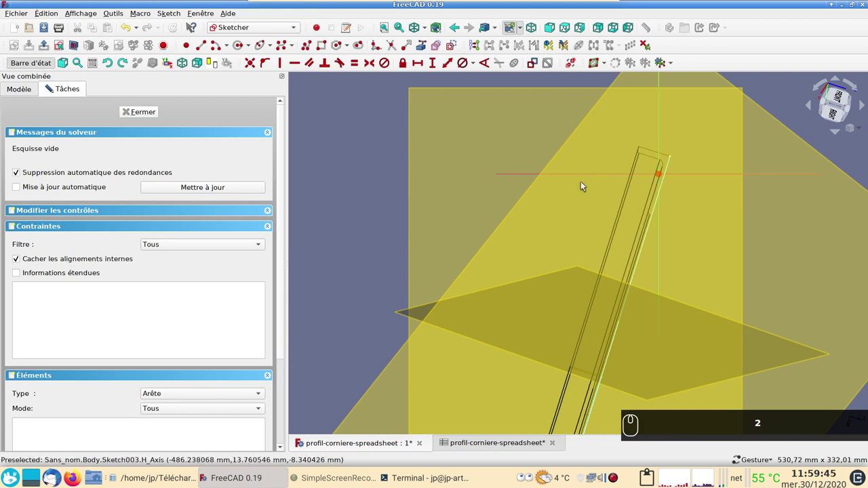
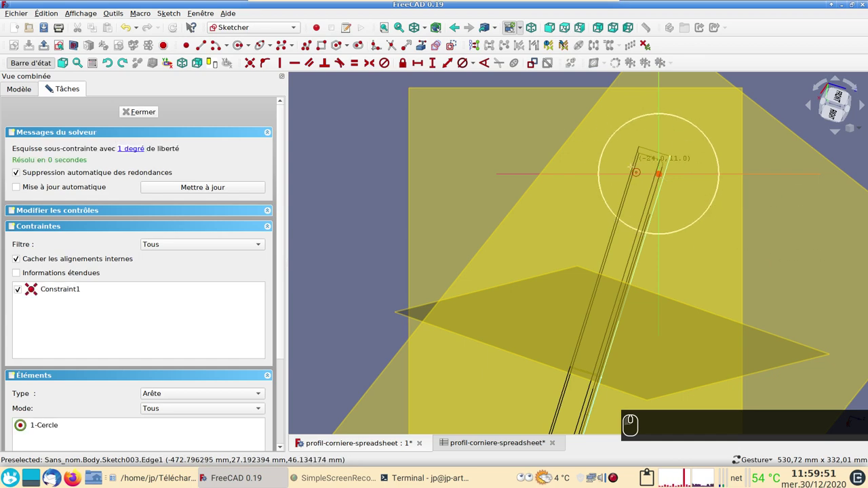
drag(147, 113, 138, 193)
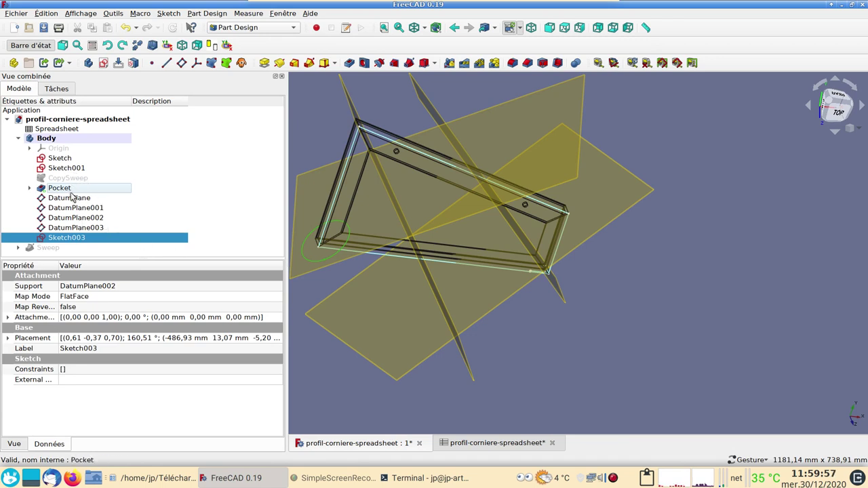
drag(77, 200, 78, 201)
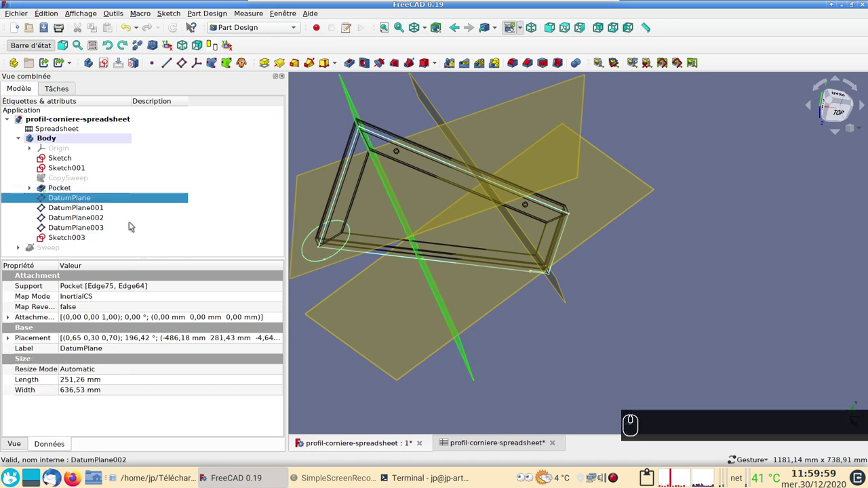
click(308, 209)
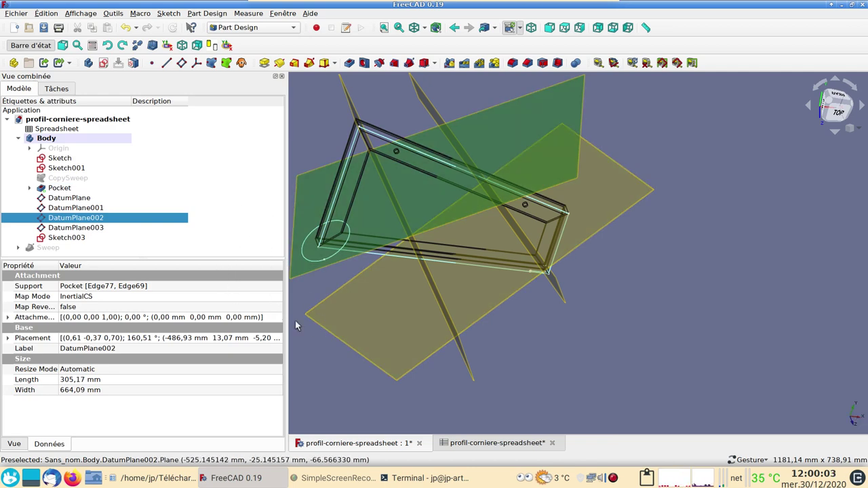
drag(684, 401, 559, 287)
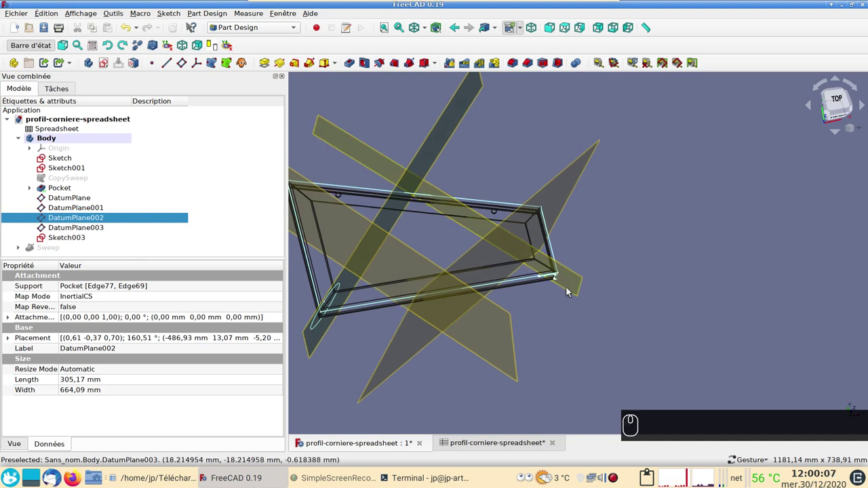
click(569, 286)
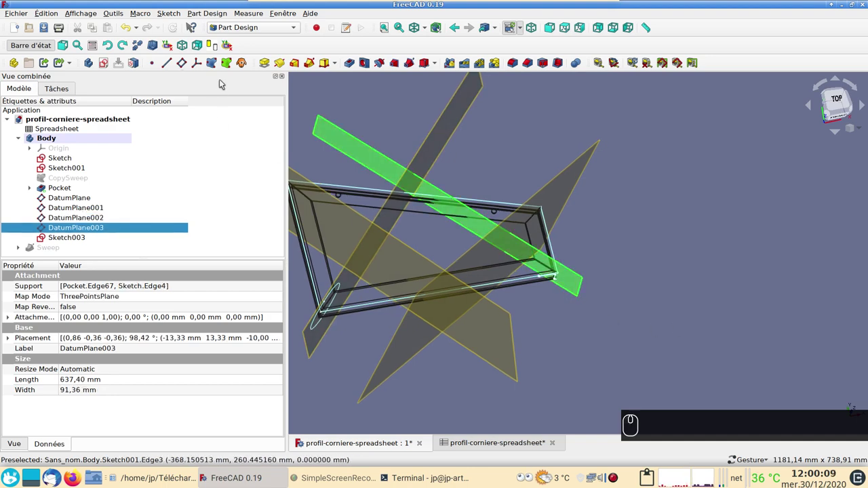
drag(104, 63, 442, 168)
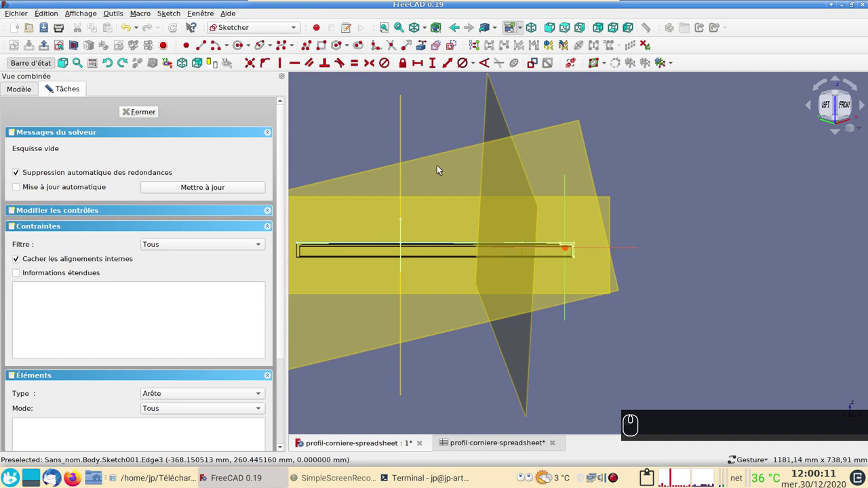
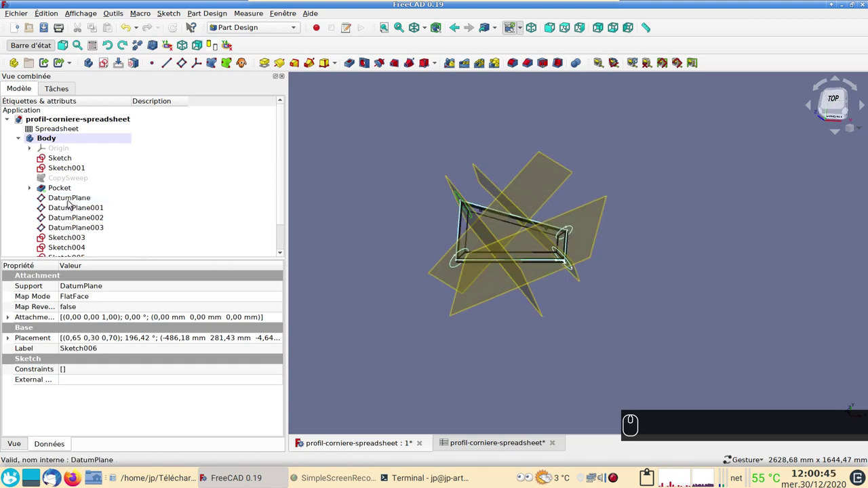
Hide DatumPlane through DatumPlane003 so only the frame and corner sketches show.
drag(70, 199, 77, 227)
key(space)
scroll(up, 3)
key(space)
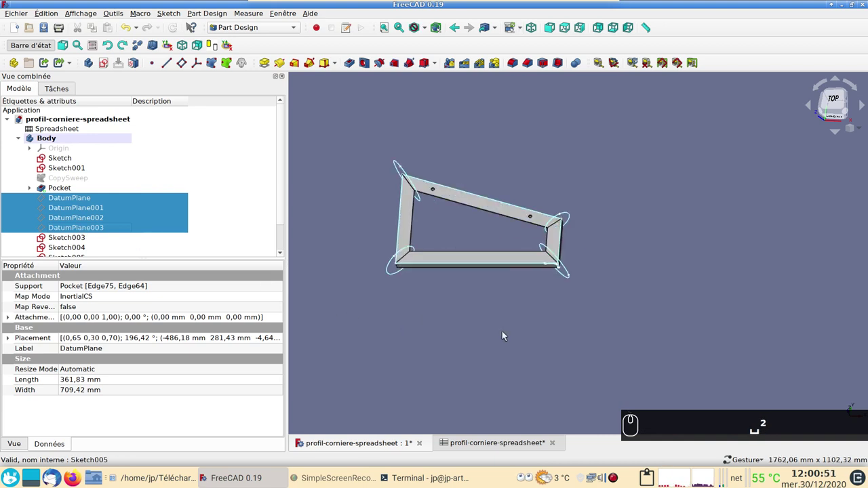
Switch to the Part workbench and select the first corner sketch, Sketch003.
drag(521, 332, 281, 48)
scroll(up, 3)
drag(275, 27, 175, 198)
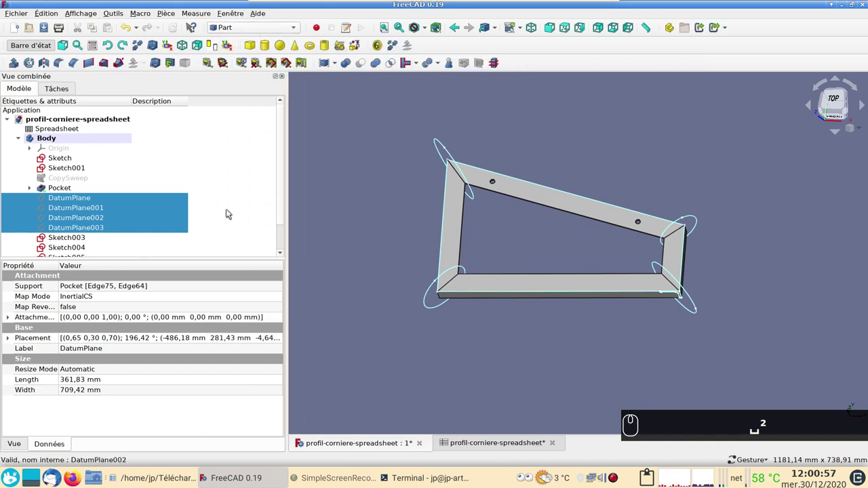
drag(81, 237, 370, 226)
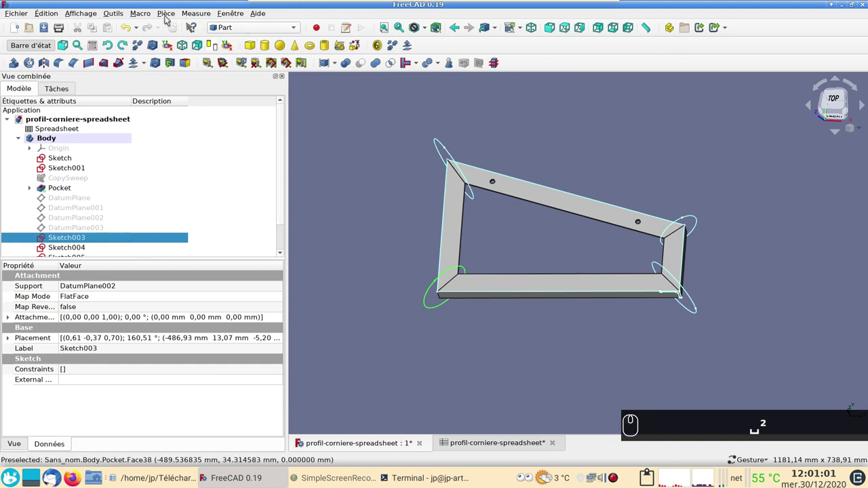
Create faces from Sketch003 and Sketch004 with Créer une face à partir de fils.
drag(169, 17, 226, 258)
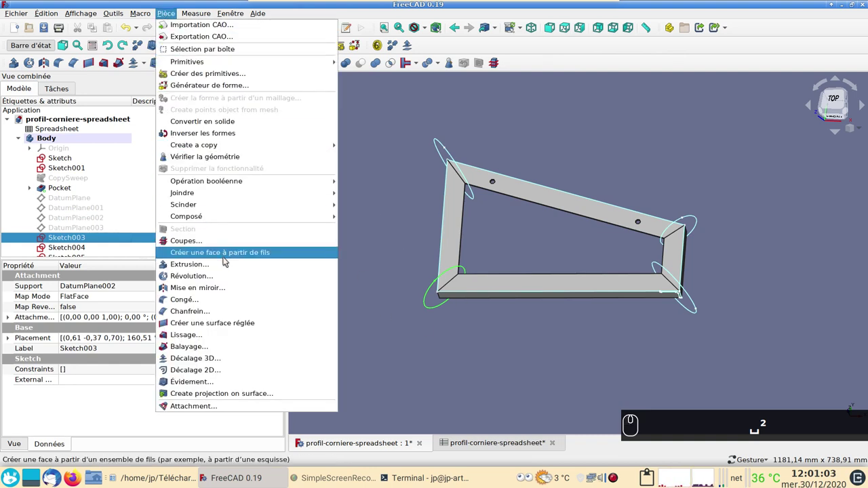
click(227, 260)
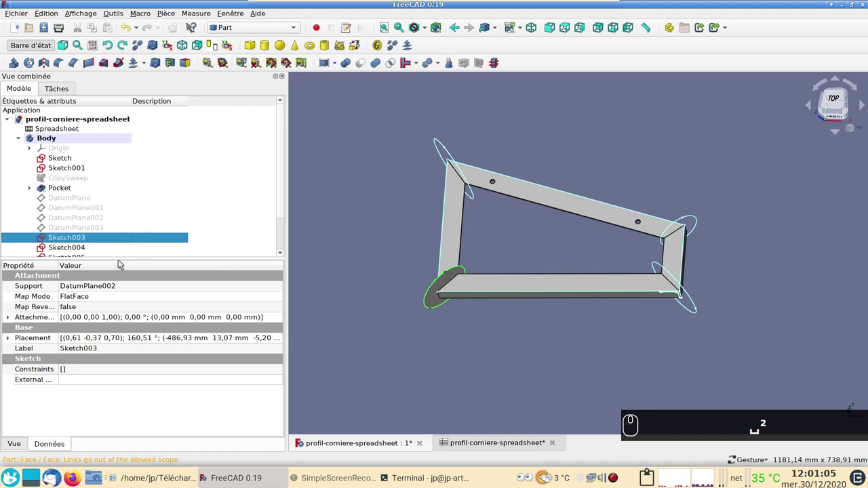
click(79, 246)
drag(163, 9, 226, 244)
drag(234, 257, 108, 266)
scroll(down, 3)
click(77, 213)
Create faces from Sketch005 and Sketch006, giving Face through Face003.
drag(167, 16, 206, 238)
drag(213, 249, 120, 241)
drag(77, 223, 165, 17)
click(185, 108)
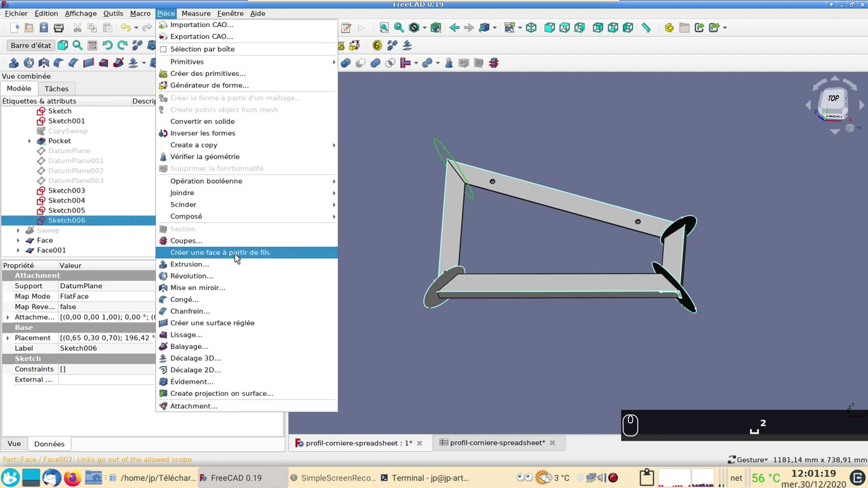
click(239, 256)
drag(378, 258, 363, 274)
click(77, 190)
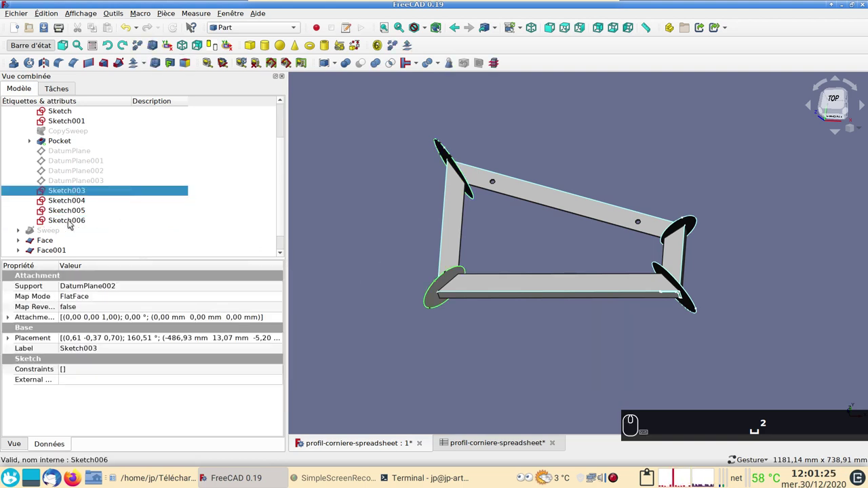
Hide the four corner sketches and view the frame from directly above.
drag(67, 224, 73, 224)
key(space)
scroll(down, 3)
scroll(down, 3)
drag(358, 302, 346, 308)
key(space)
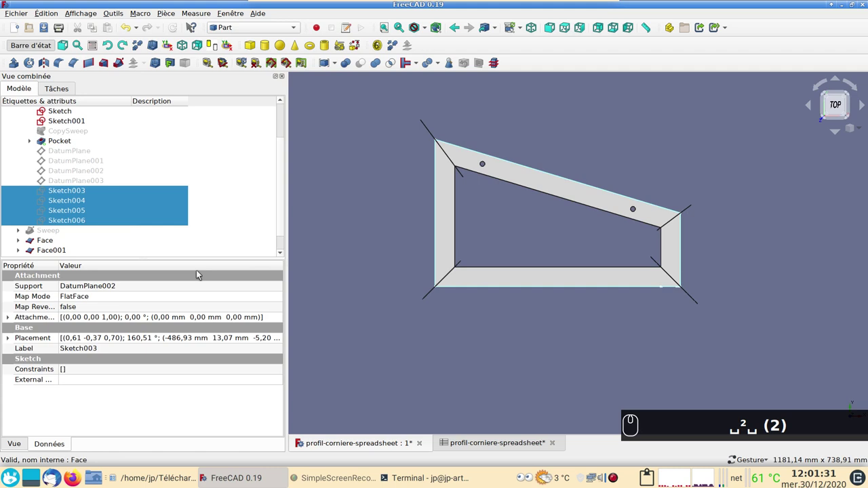
scroll(down, 3)
scroll(up, 3)
Select the Pocket frame body together with the four corner faces.
drag(78, 151, 244, 324)
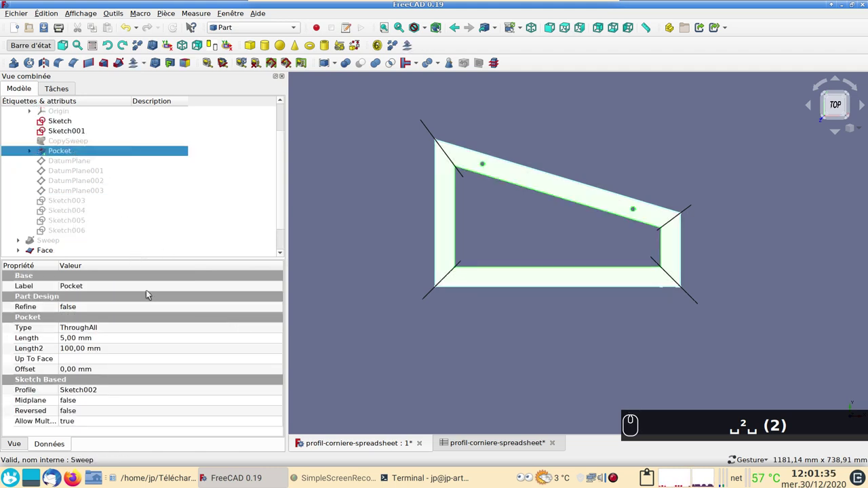
scroll(down, 3)
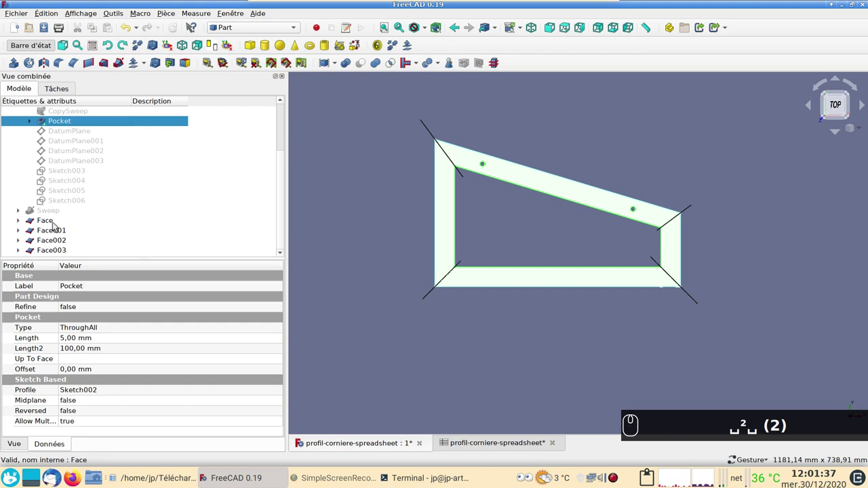
drag(56, 224, 235, 18)
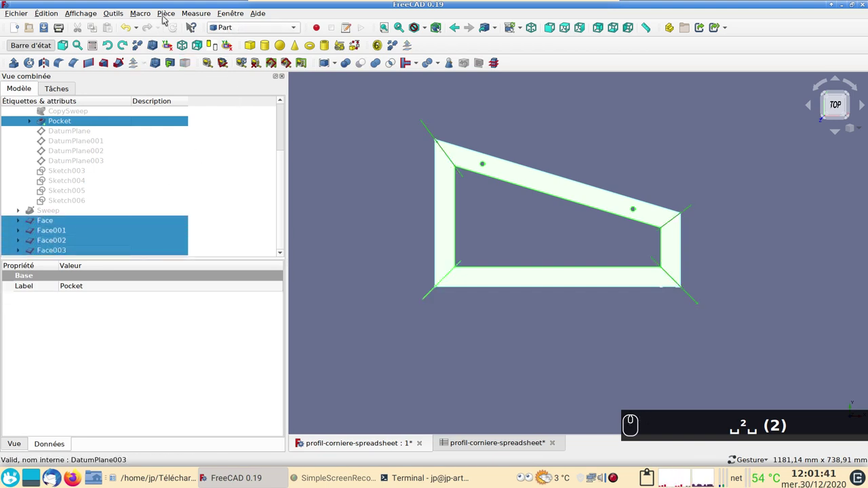
Split the frame at the four faces with Slice apart into an Exploded Slice group.
drag(171, 14, 153, 214)
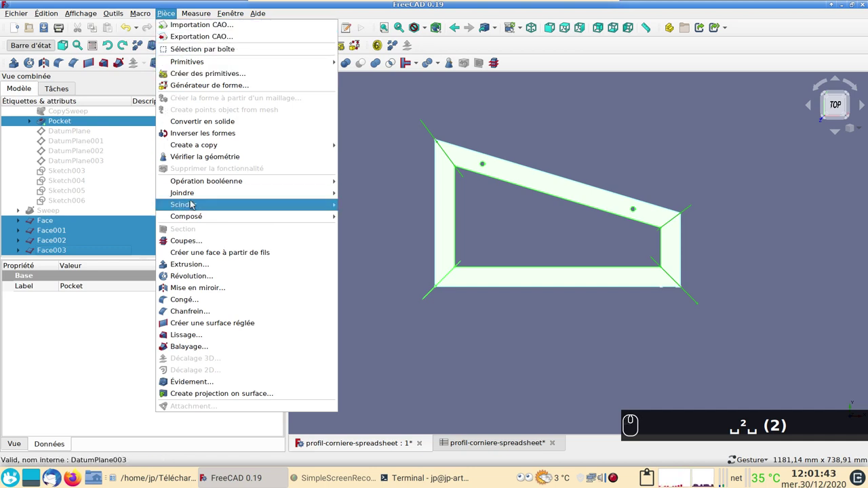
drag(359, 221, 195, 239)
click(154, 214)
scroll(down, 3)
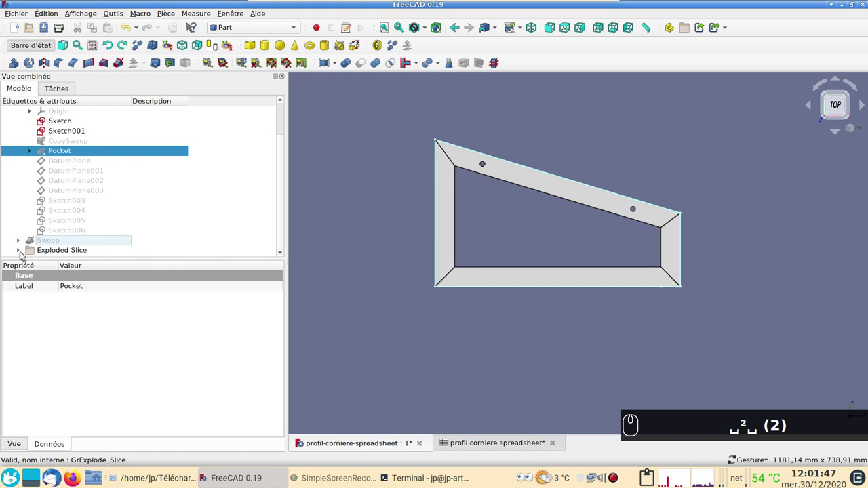
drag(24, 254, 142, 225)
scroll(down, 3)
Toggle visibility of Slice.0 to Slice.3 to inspect the separate bars, leaving Slice.1 hidden.
drag(66, 234, 66, 255)
key(space)
key(space)
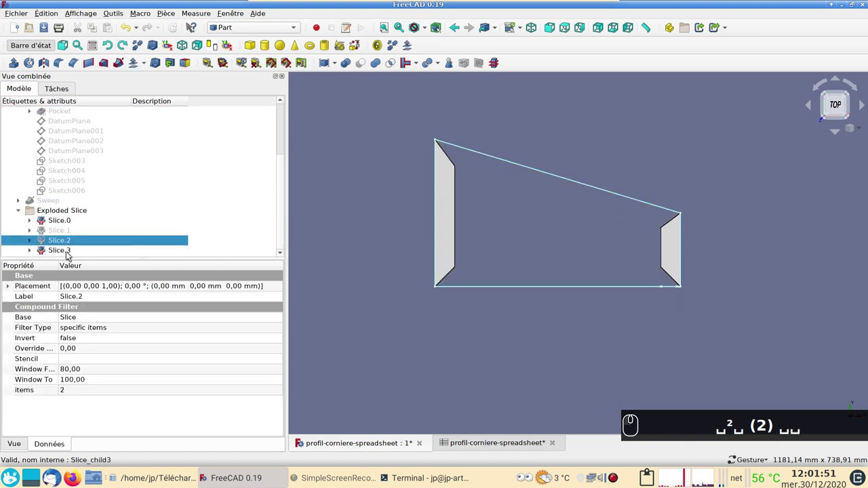
drag(65, 256, 516, 312)
key(space)
drag(544, 223, 632, 292)
scroll(up, 3)
text((2))
drag(470, 384, 657, 291)
scroll(down, 3)
key(space)
drag(69, 245, 69, 245)
key(space)
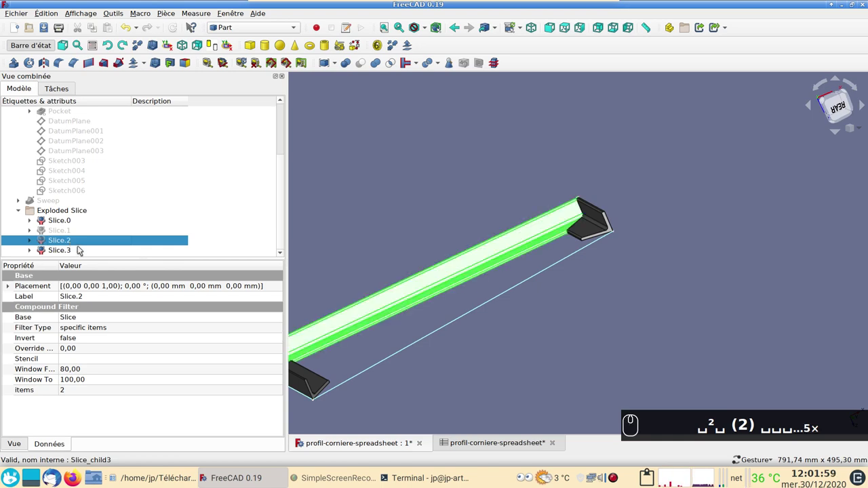
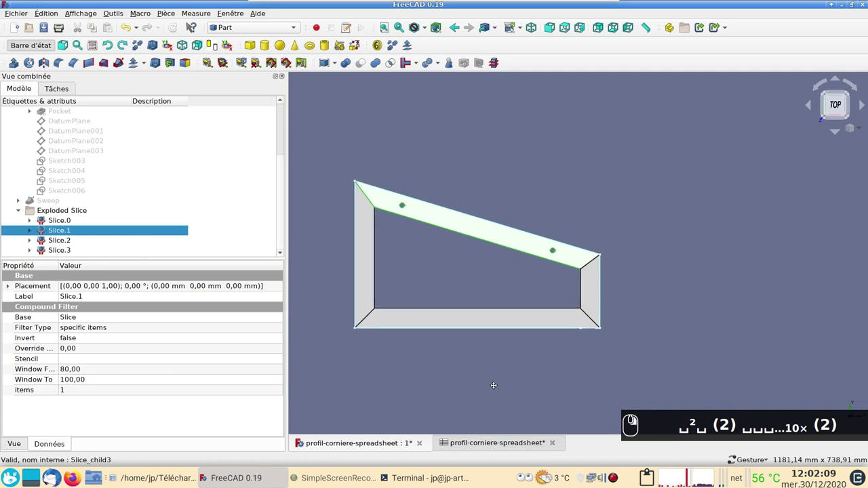
click(272, 29)
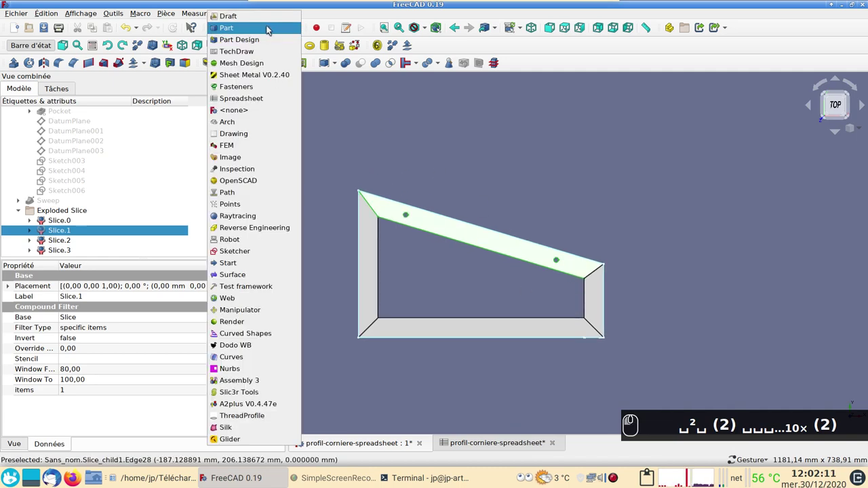
click(255, 54)
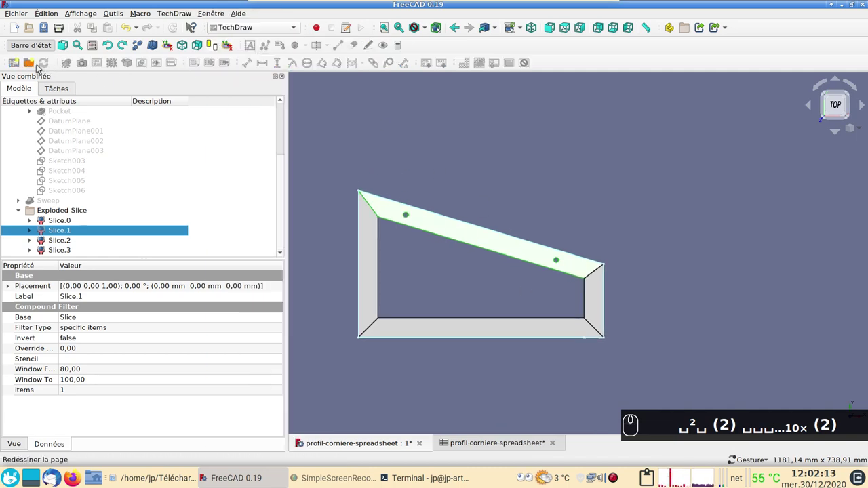
drag(29, 65, 419, 212)
scroll(down, 3)
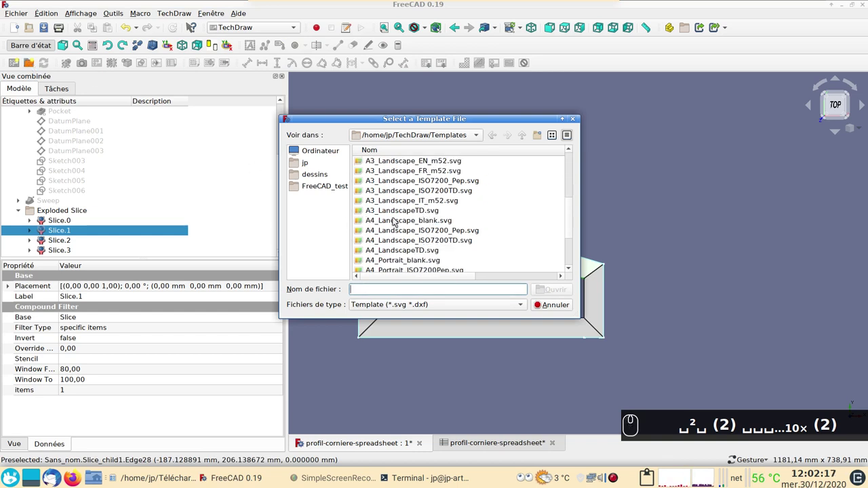
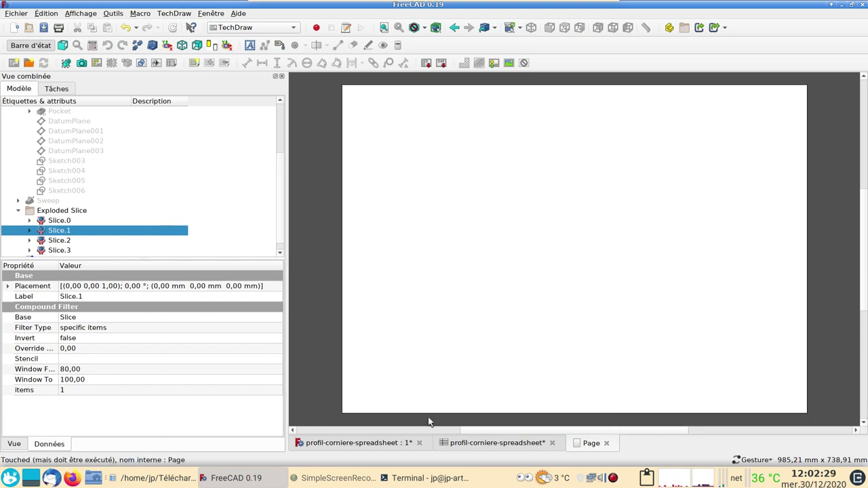
click(381, 448)
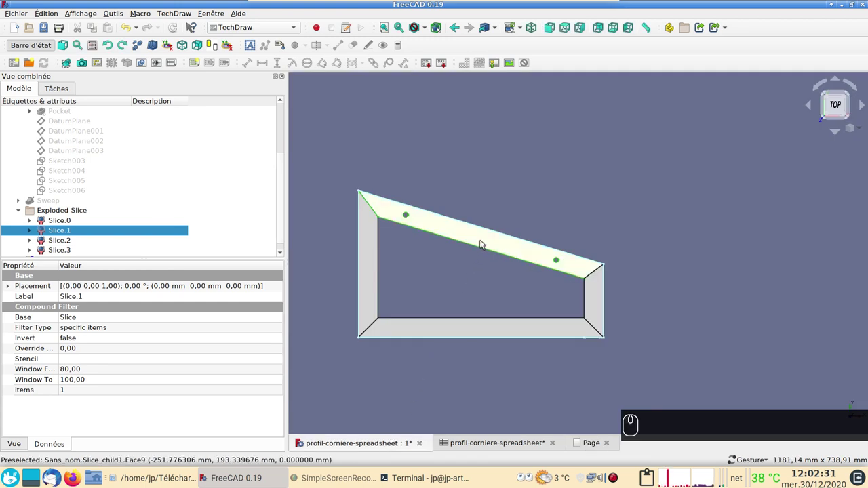
click(485, 239)
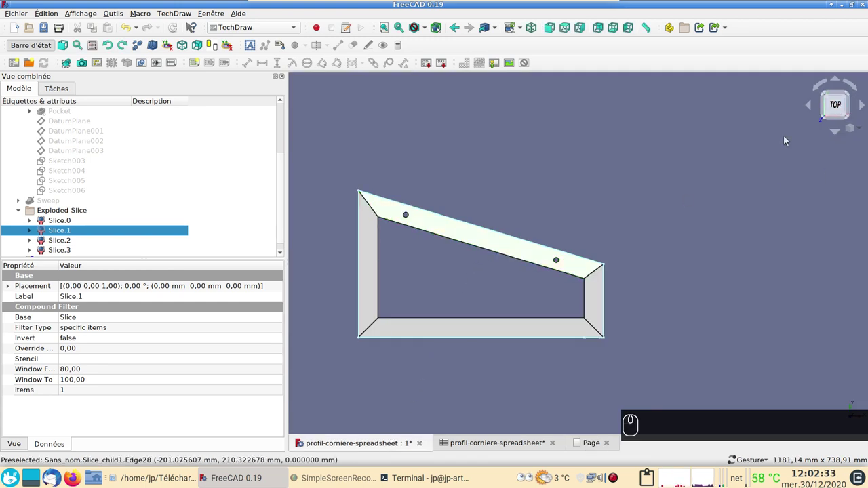
drag(657, 152, 701, 349)
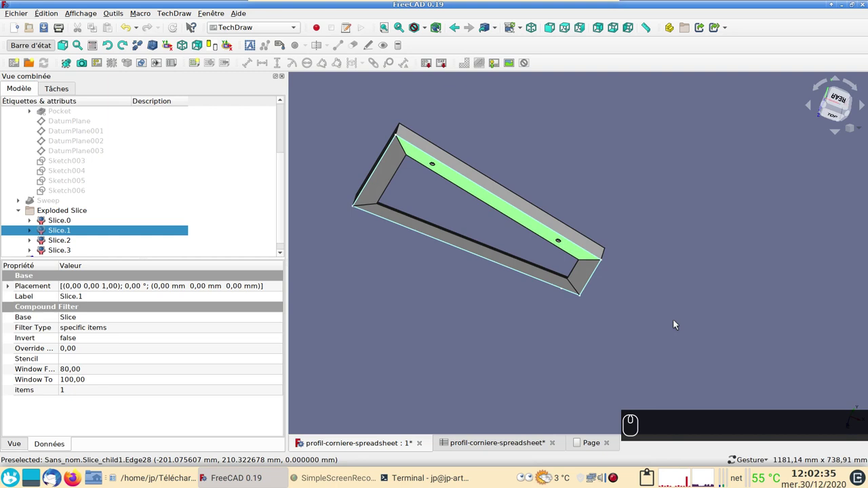
key(2)
click(487, 242)
text((2))
drag(596, 452, 113, 110)
text((2))
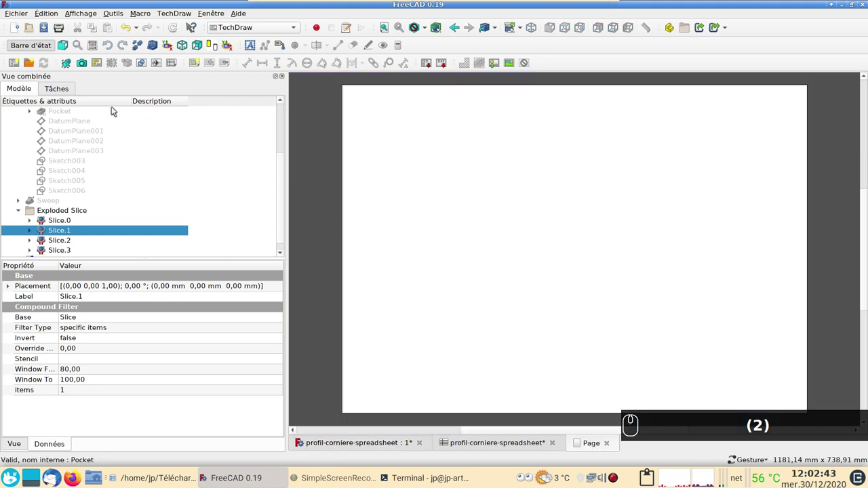
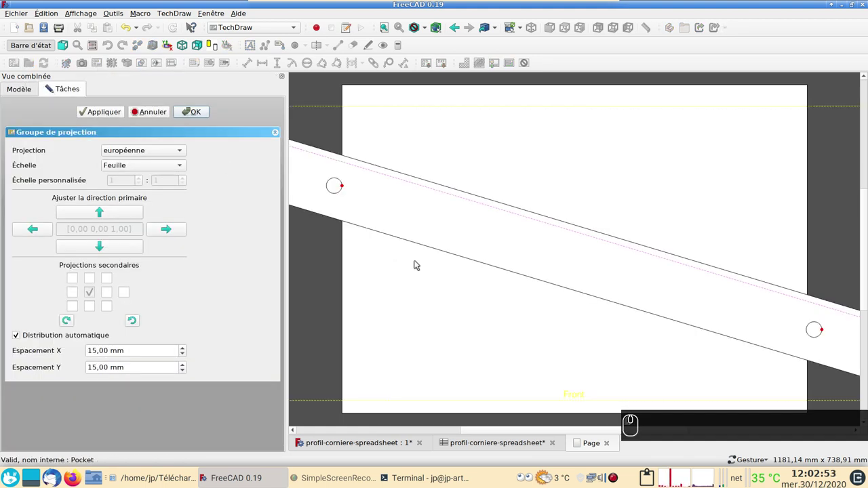
scroll(down, 3)
scroll(down, 3)
scroll(down, 3)
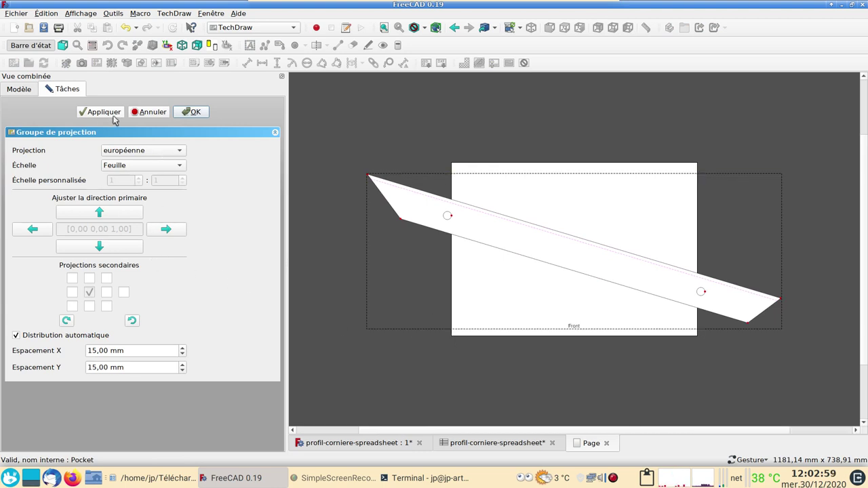
click(154, 115)
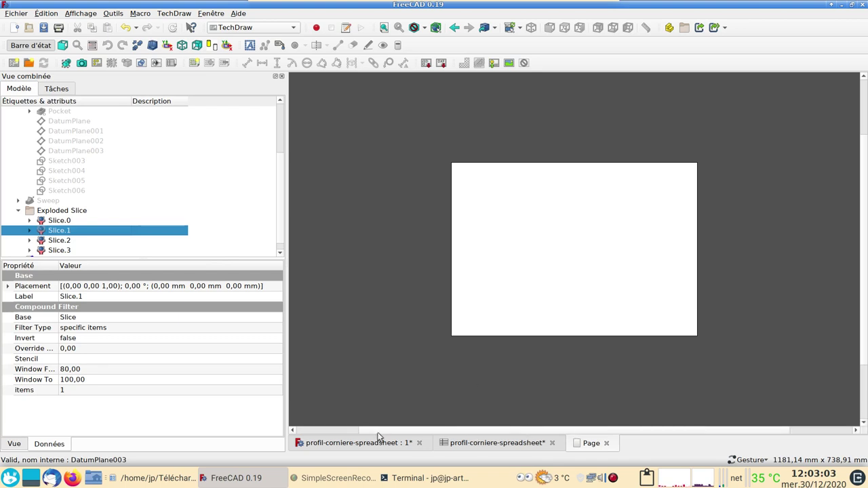
Select the angle bar's top face in the 3D view and align the view to it via Align_View_to_Face.
click(360, 444)
drag(479, 278, 462, 229)
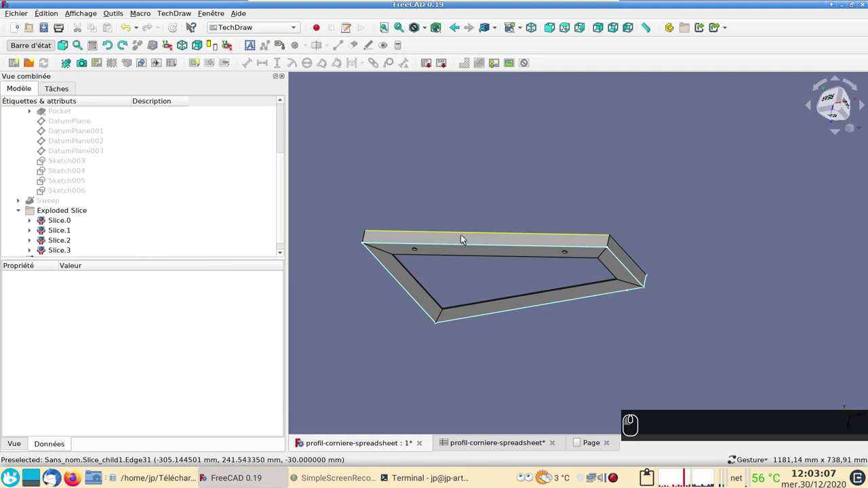
drag(461, 241, 169, 16)
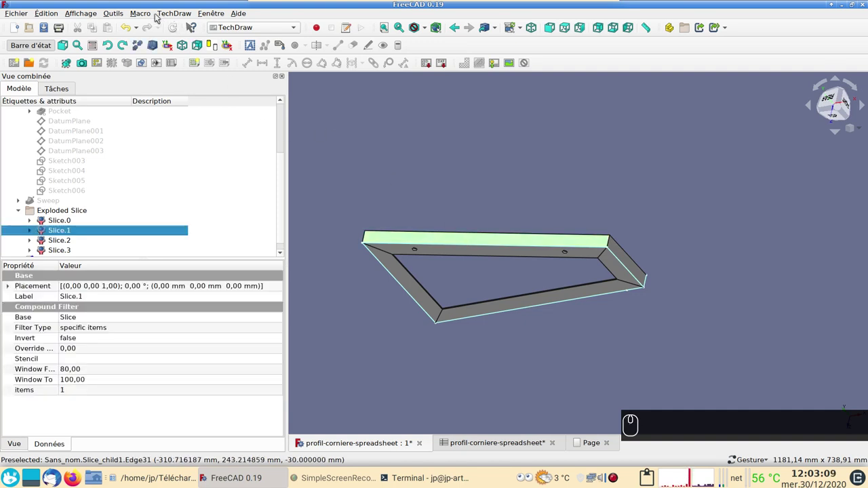
drag(146, 15, 178, 63)
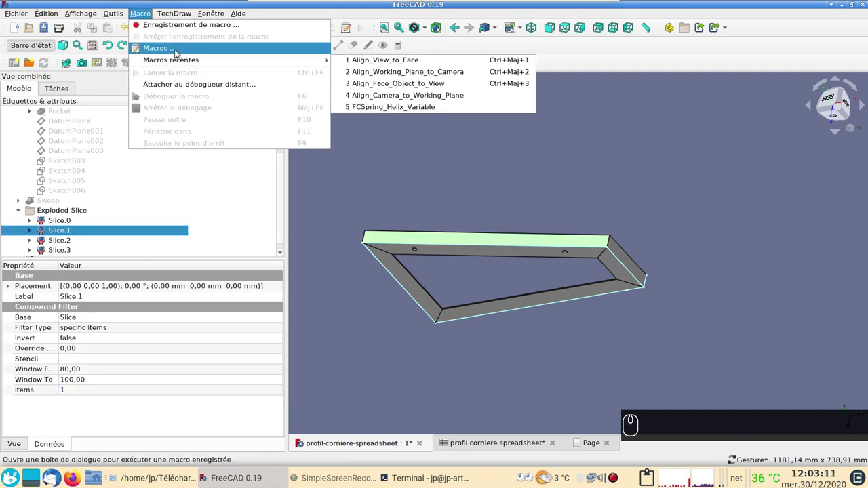
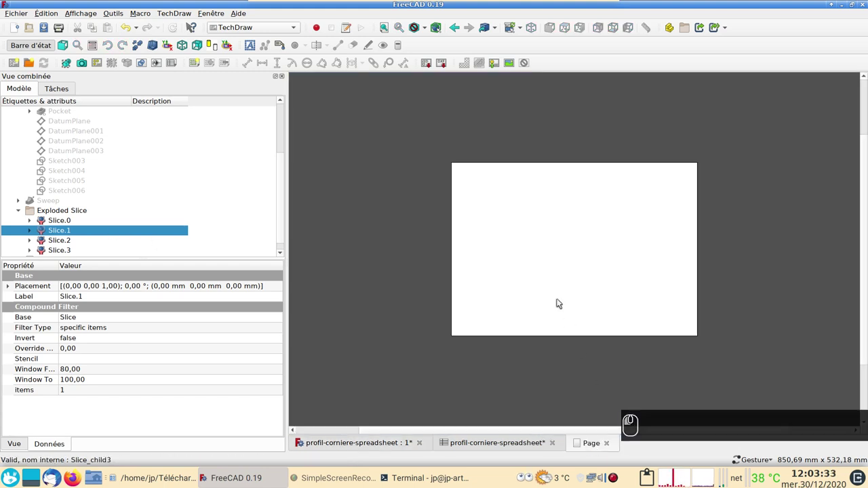
Insert a projection group of the bar and add Bottom, Top and another secondary view.
drag(95, 65, 425, 307)
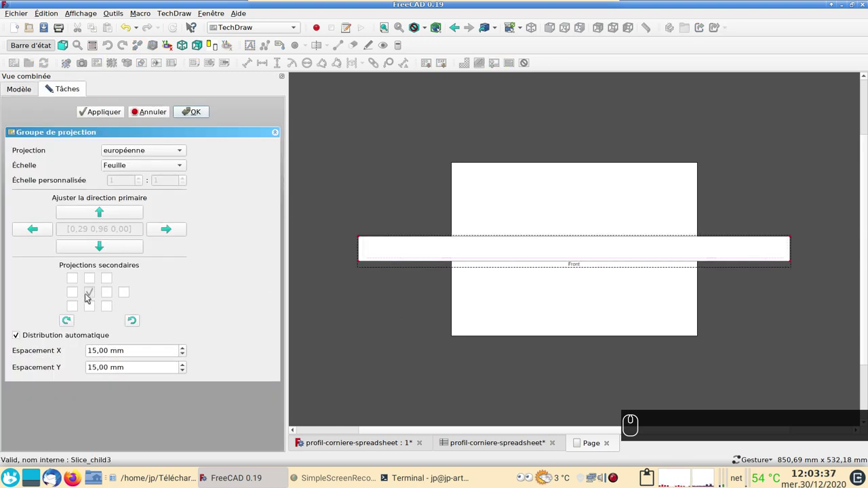
click(93, 280)
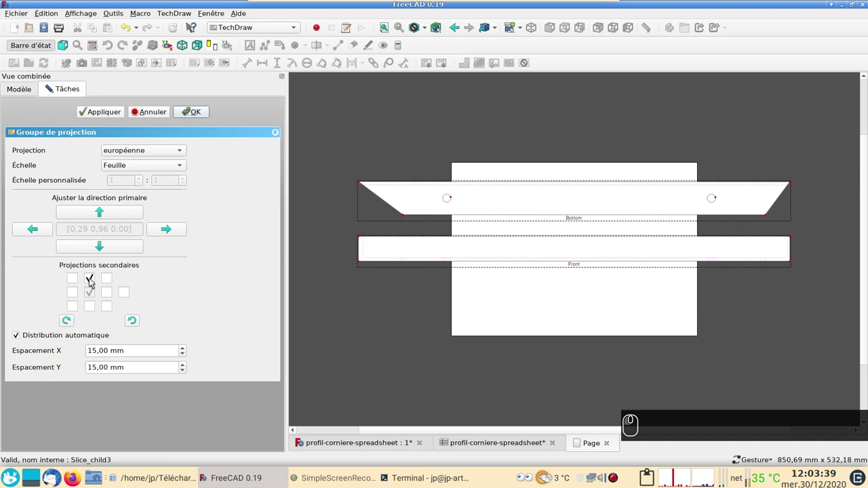
click(88, 308)
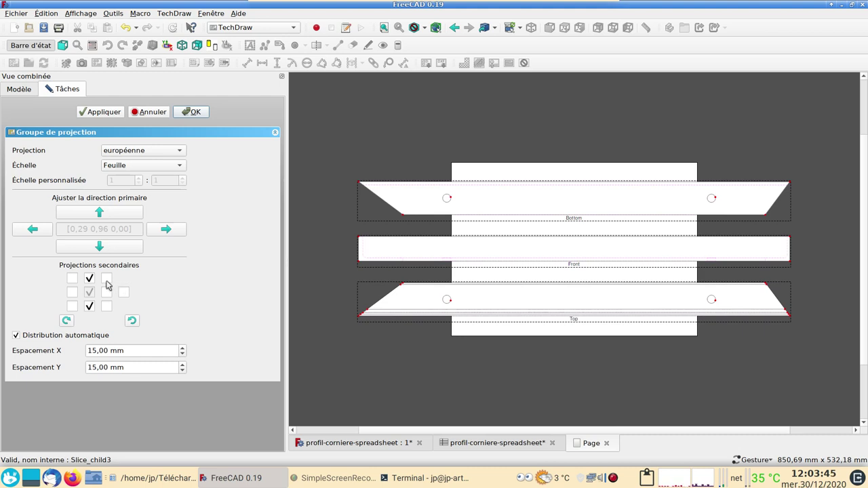
click(73, 309)
scroll(down, 3)
scroll(down, 3)
scroll(down, 3)
Add an isometric view and a side view next to Front to the projection group.
click(416, 317)
middle_click(412, 248)
drag(395, 288, 133, 290)
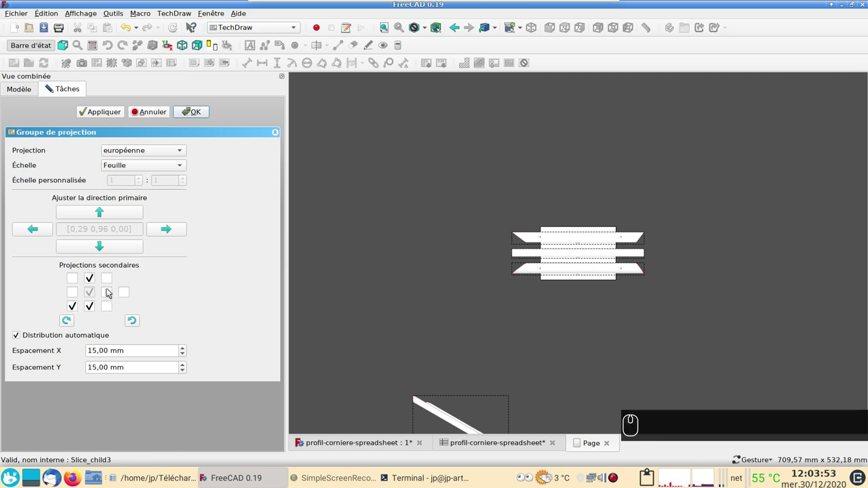
drag(104, 294, 196, 251)
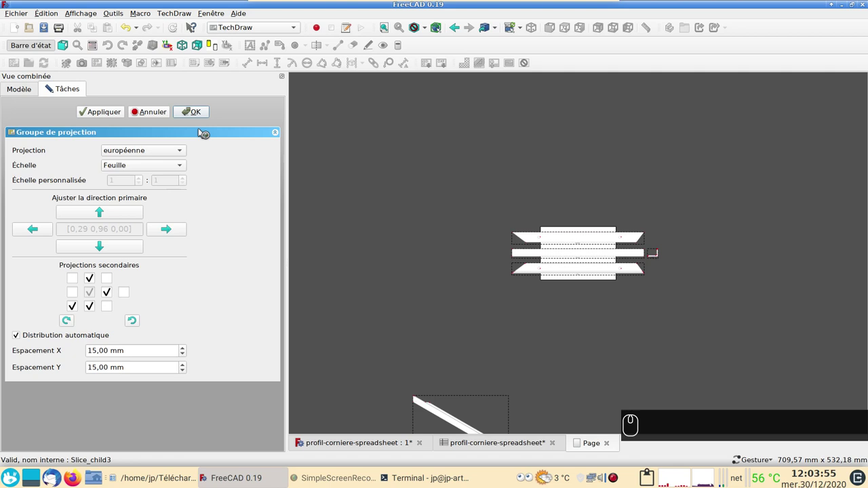
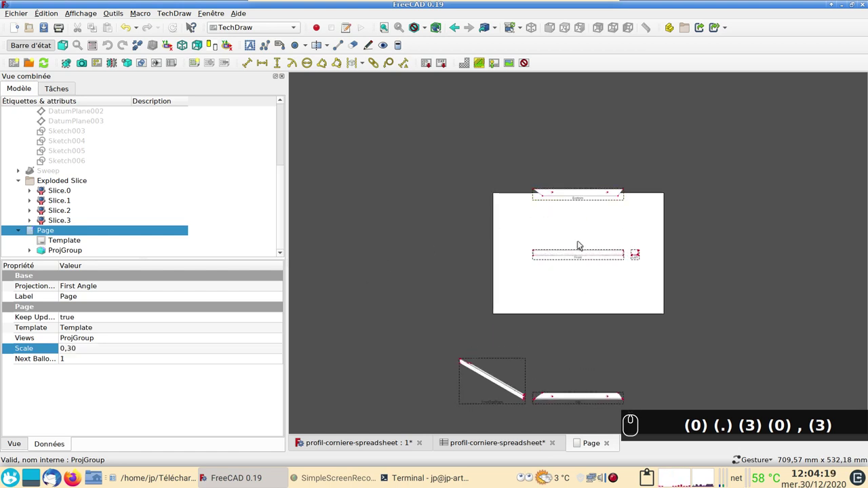
Set the page scale to 0.30 and move the Bottom view onto the page.
drag(583, 259, 547, 243)
text((0) (.) (3) (0) , (3))
drag(548, 243, 401, 314)
scroll(down, 3)
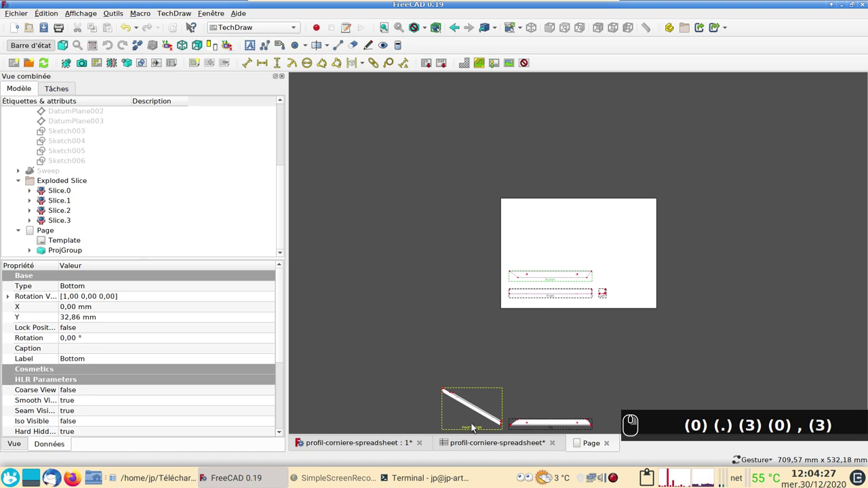
Place the isometric view top right and Top above Bottom, keeping scale 0.30.
drag(476, 431, 558, 432)
drag(559, 429, 560, 261)
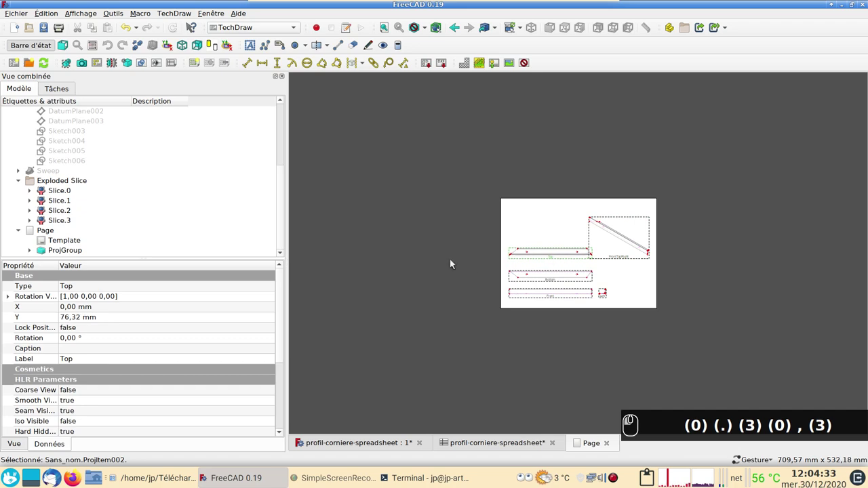
scroll(up, 3)
scroll(up, 3)
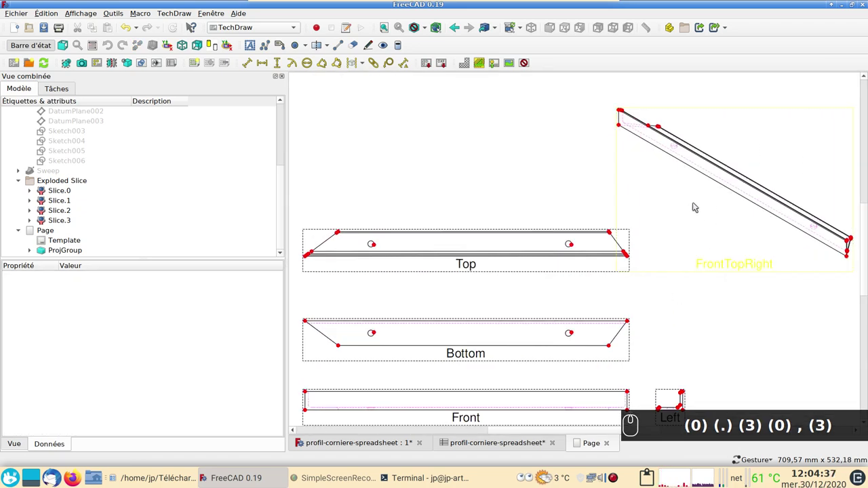
scroll(up, 3)
scroll(down, 3)
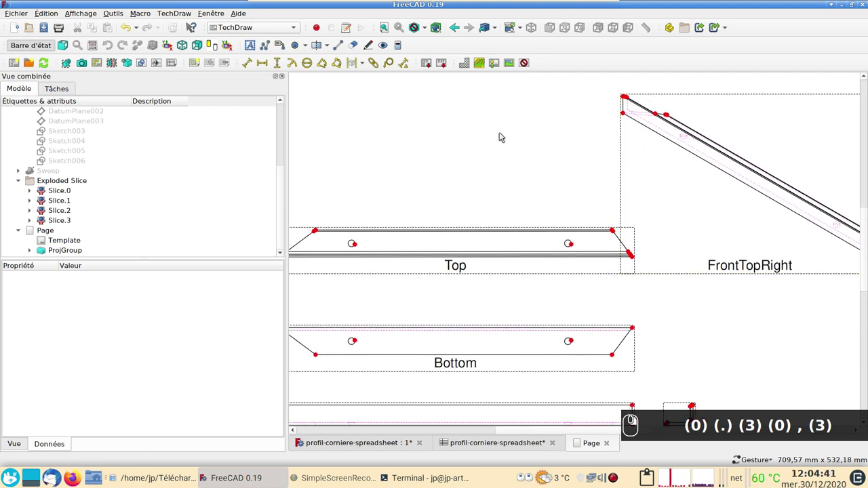
scroll(down, 3)
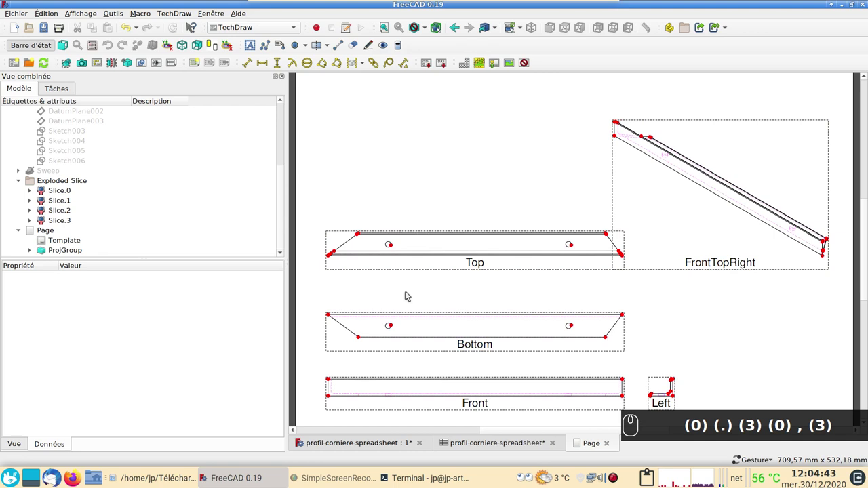
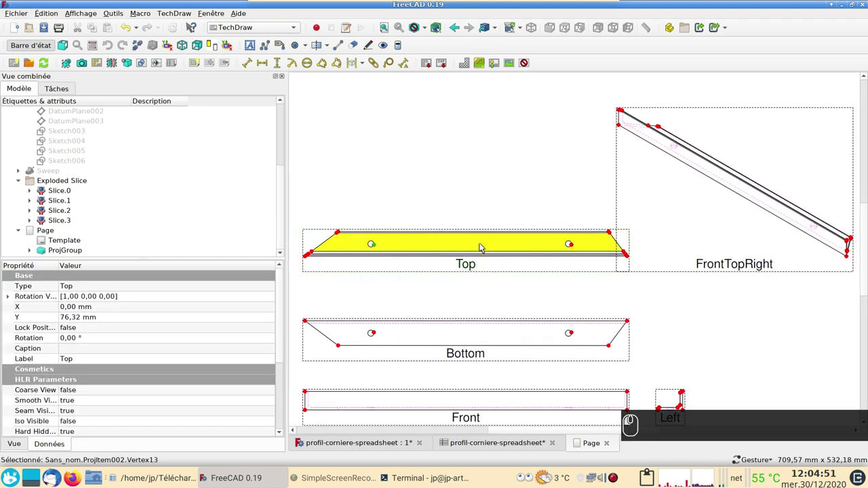
Add a 320.25 mm horizontal dimension between the two hole centres in the Top view.
click(532, 258)
click(582, 252)
click(572, 248)
click(299, 86)
click(261, 67)
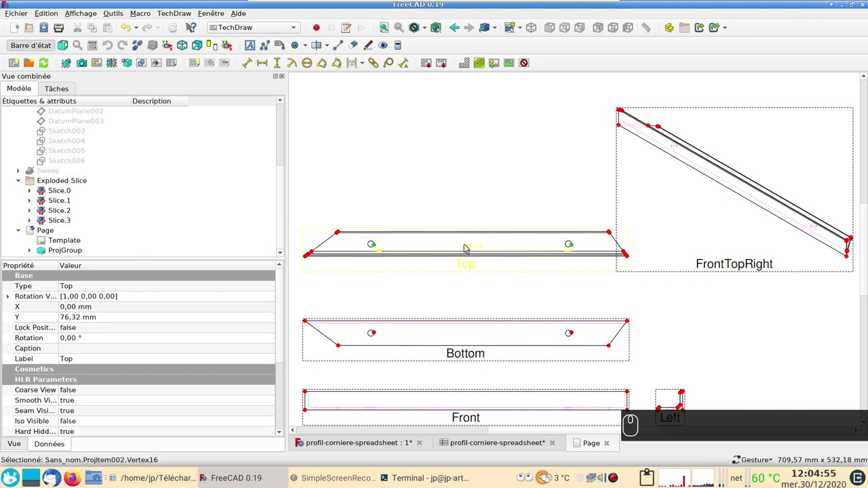
drag(463, 248, 371, 222)
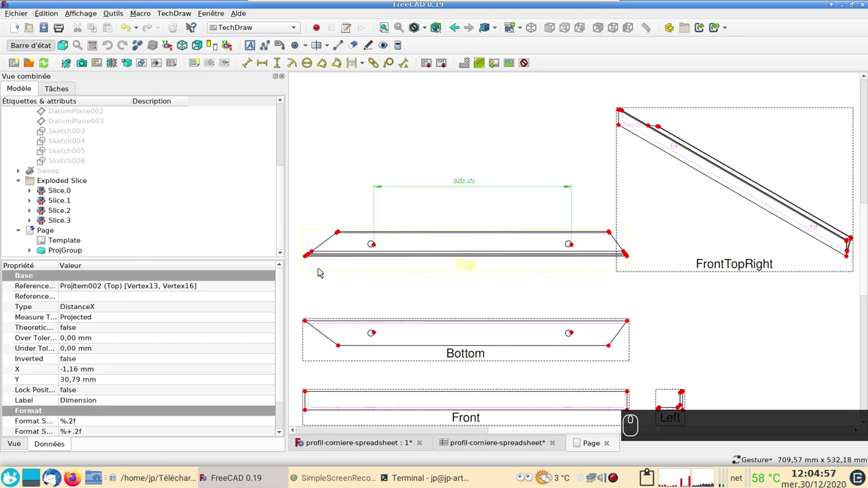
scroll(down, 3)
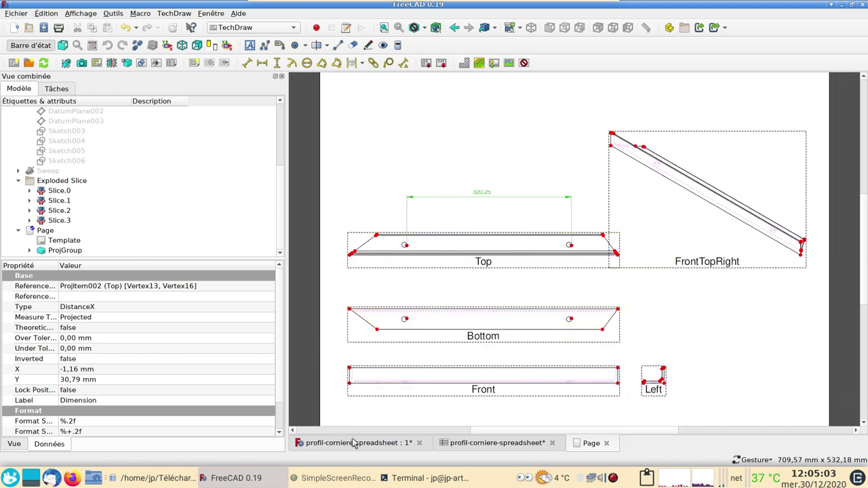
Check the profile dimensions spreadsheet and return to the drawing page.
click(355, 439)
drag(432, 350, 486, 428)
click(587, 446)
click(545, 445)
click(521, 444)
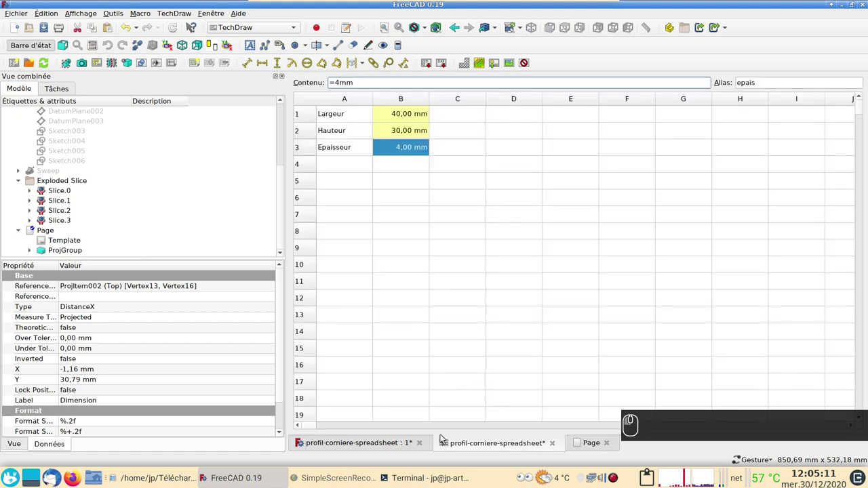
click(381, 445)
click(587, 445)
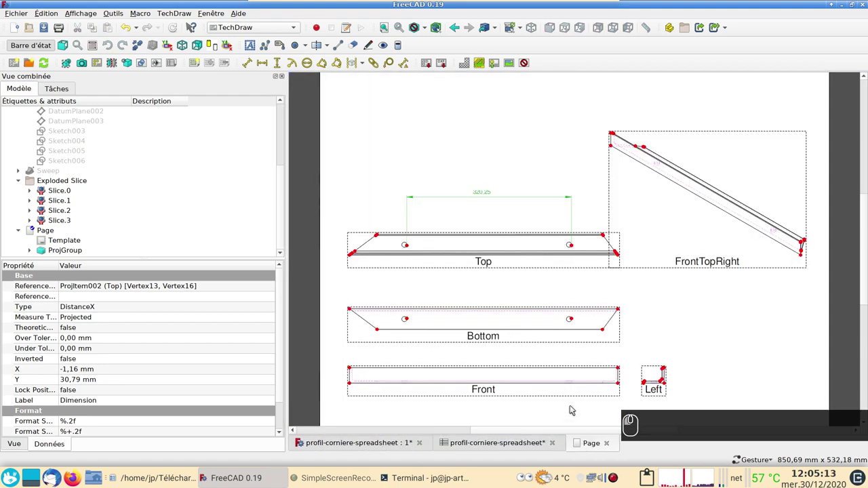